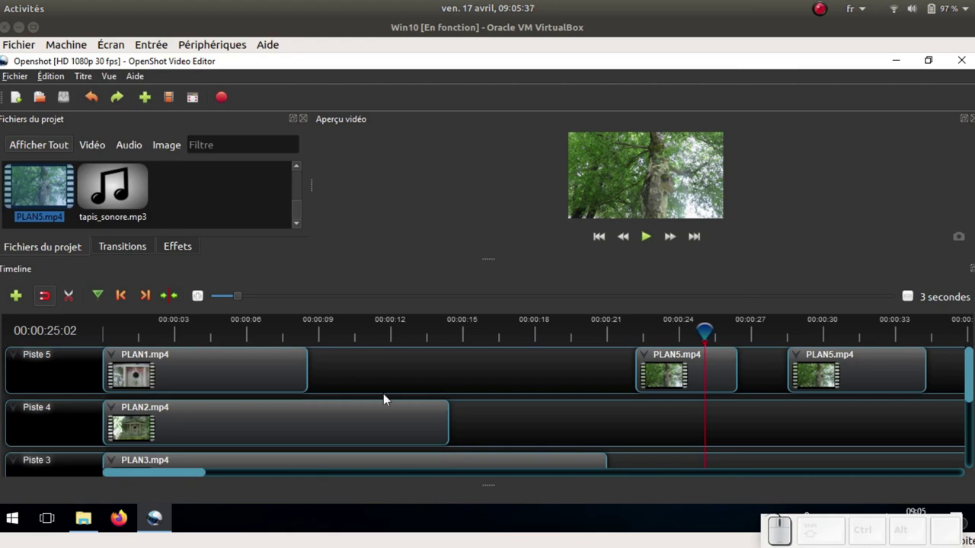
Move the playhead back to the opening seconds of the project
click(154, 329)
scroll(down, 3)
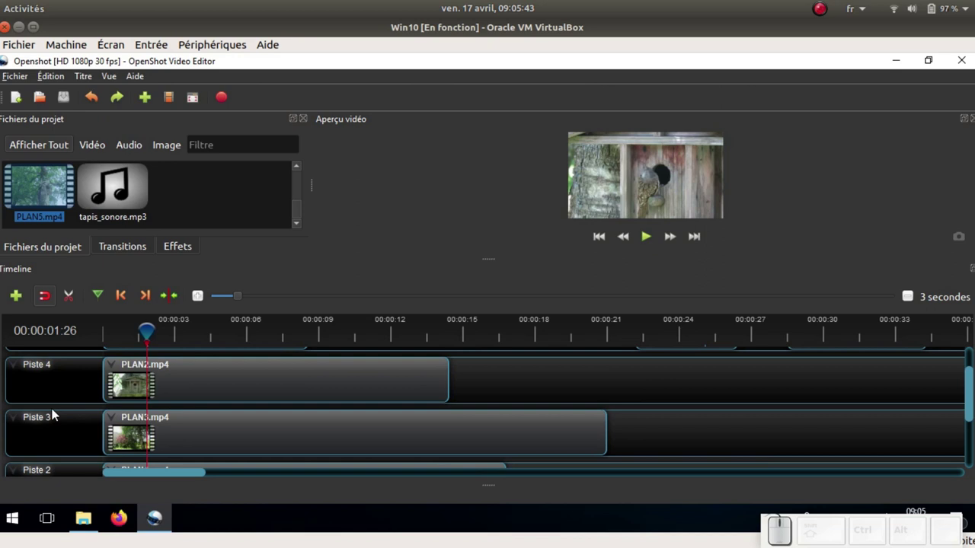
scroll(up, 3)
scroll(up, 3)
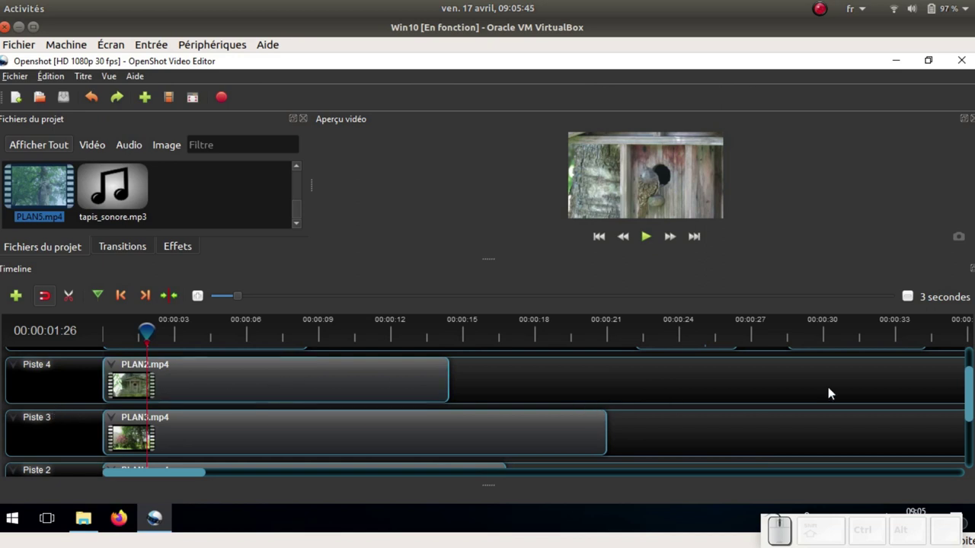
drag(971, 394, 690, 205)
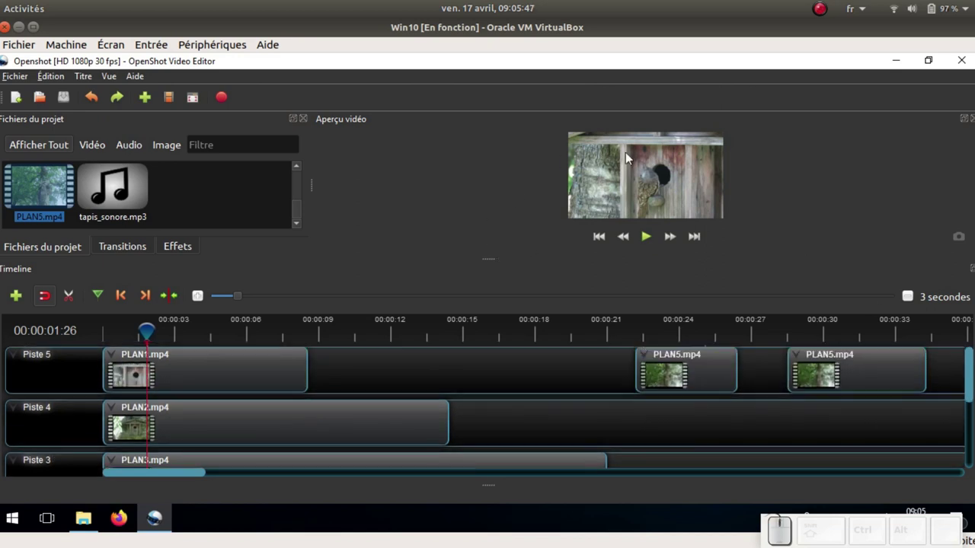
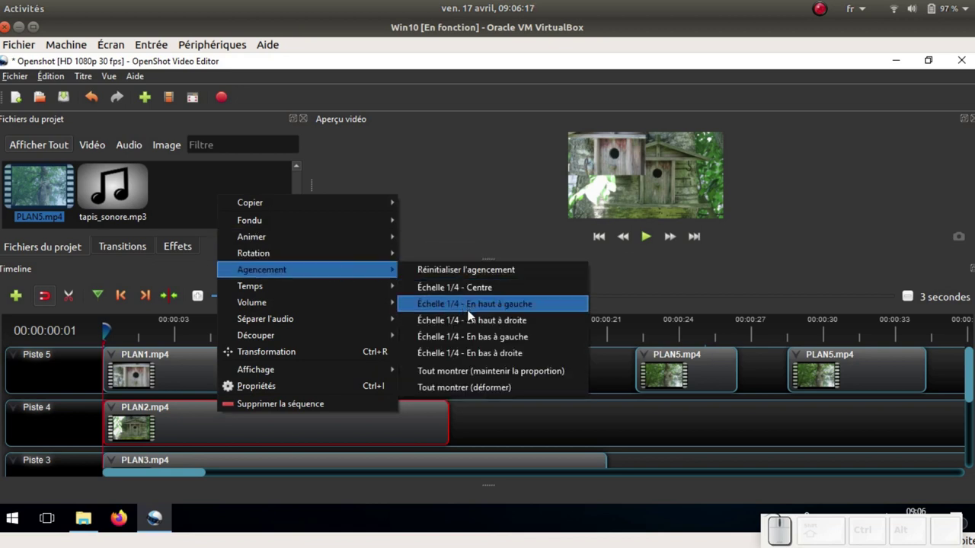
Place PLAN2 in the top-right and PLAN4 in the bottom-right quarter, then mark about 5 s as the cut point
click(472, 323)
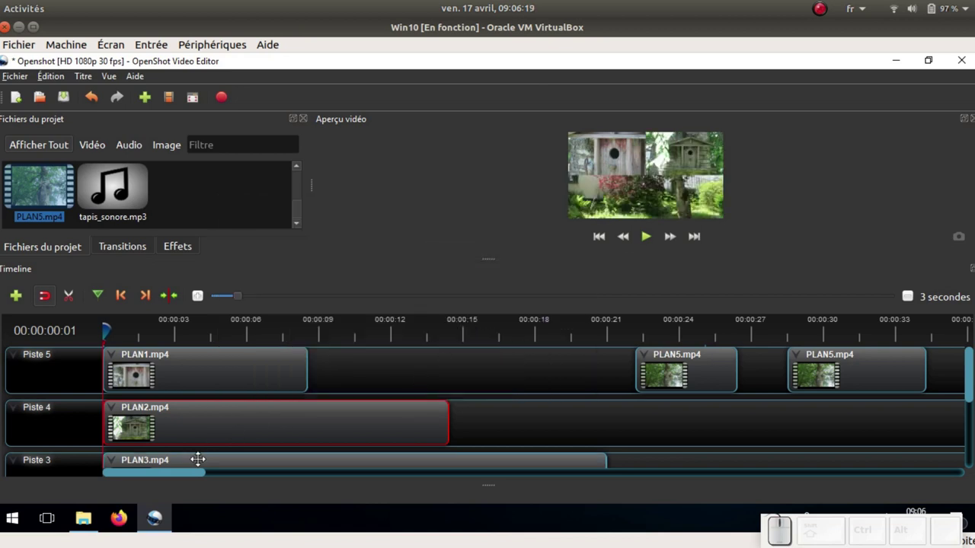
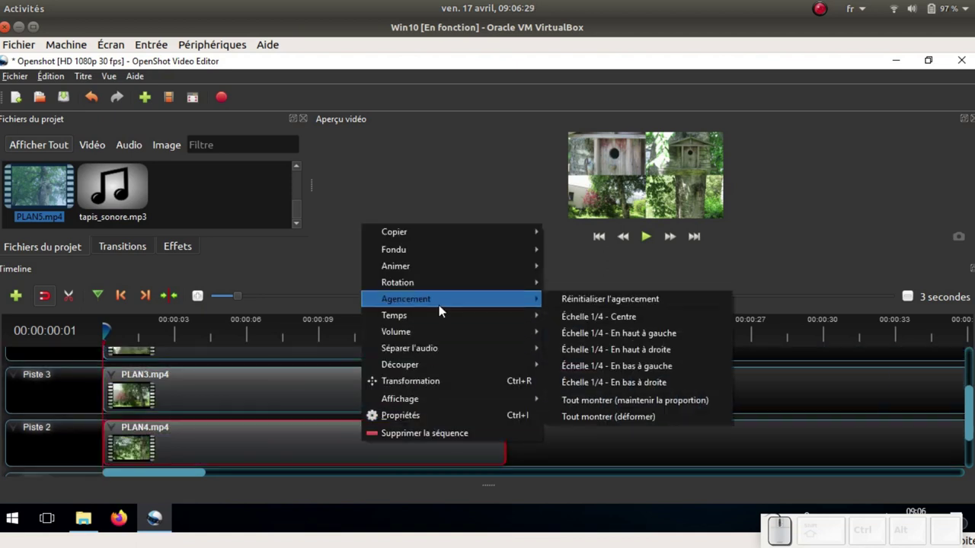
click(653, 389)
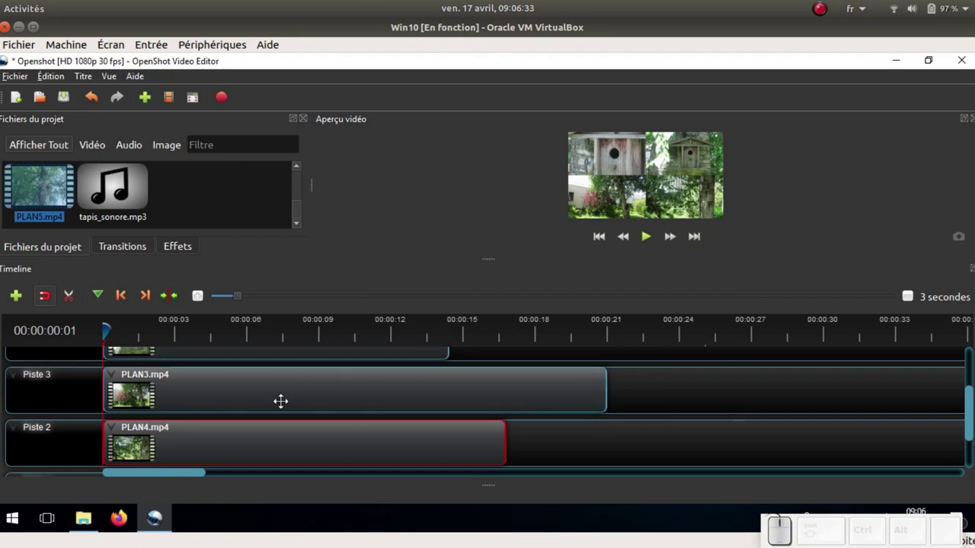
scroll(up, 3)
scroll(up, 3)
click(243, 336)
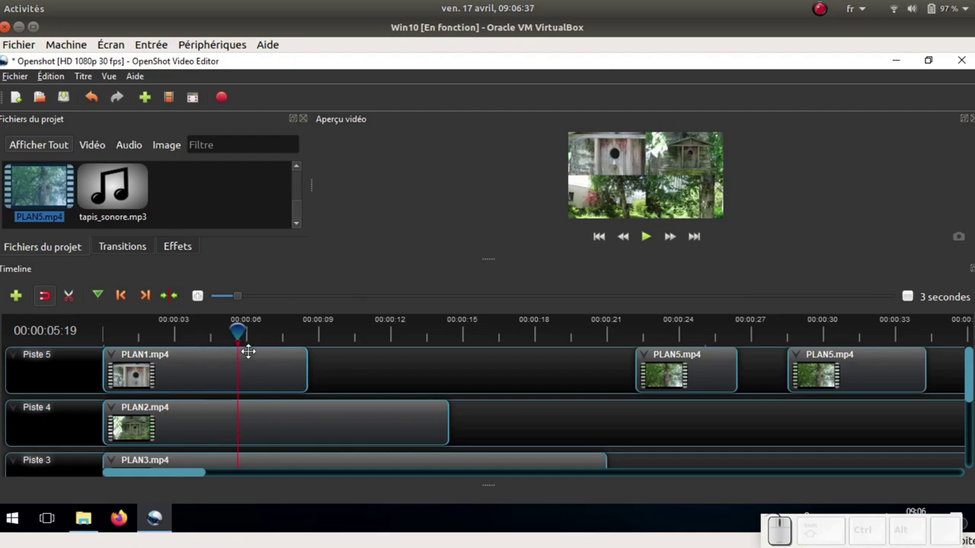
Slice all tracks at 00:00:05:19 keeping the left side, then return near the start to preview
scroll(down, 3)
scroll(up, 3)
scroll(up, 3)
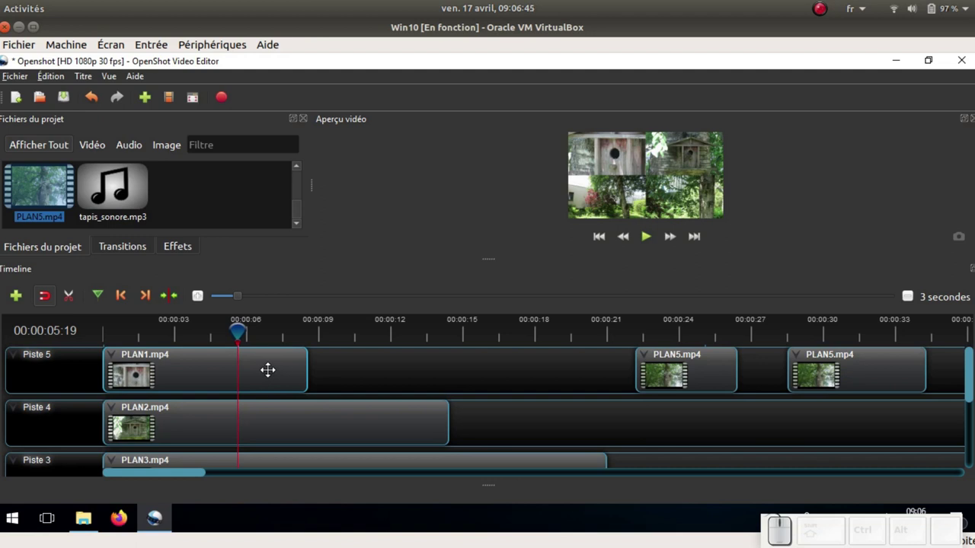
key(ctrl+l)
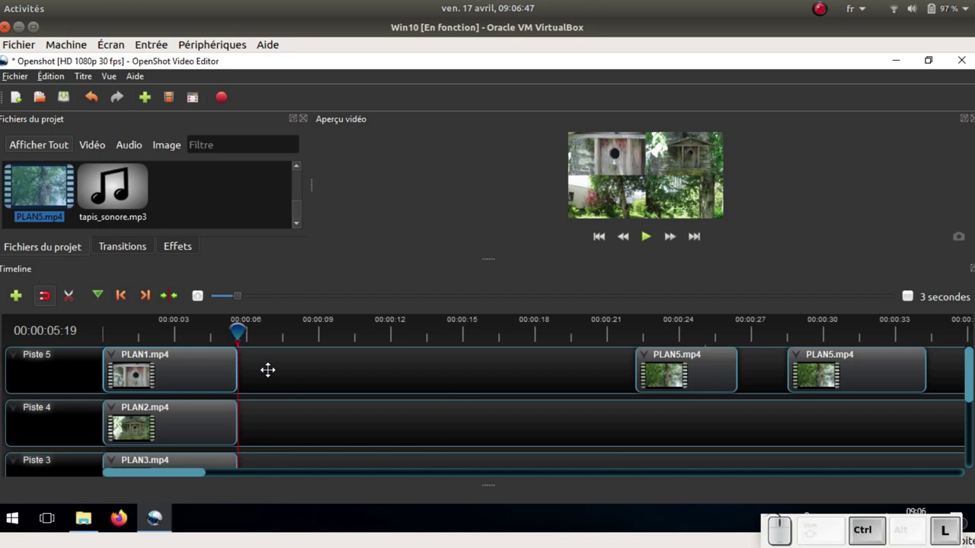
click(153, 329)
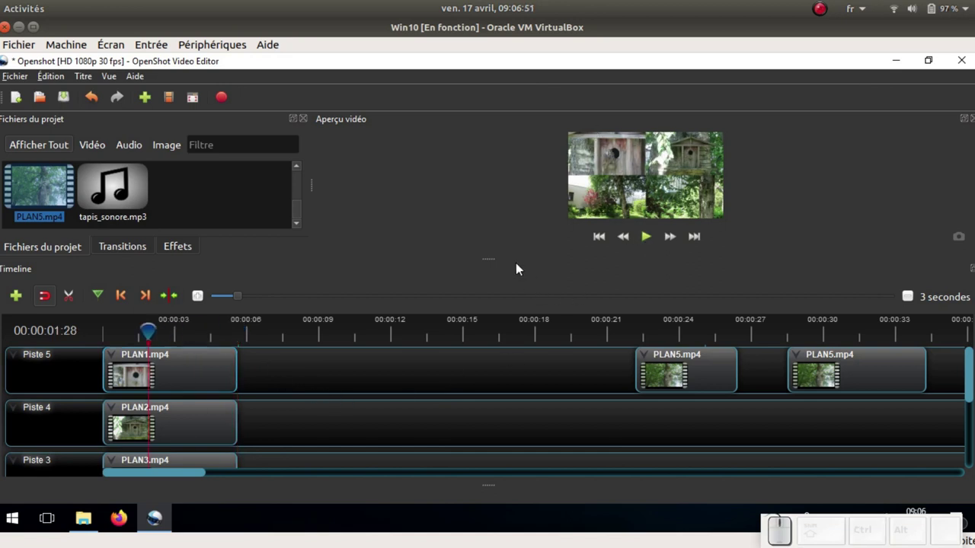
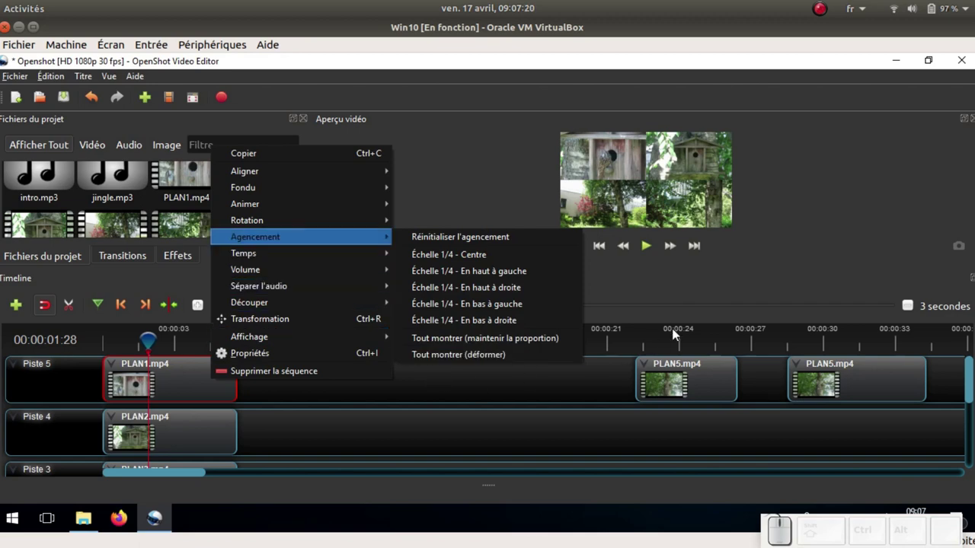
Jump the playhead to about 24 seconds on the first PLAN5 clip
click(679, 334)
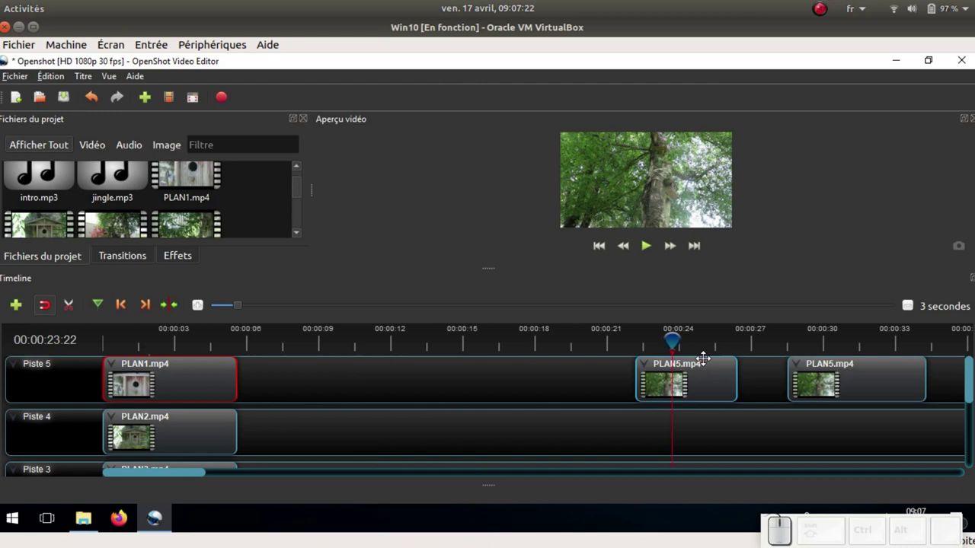
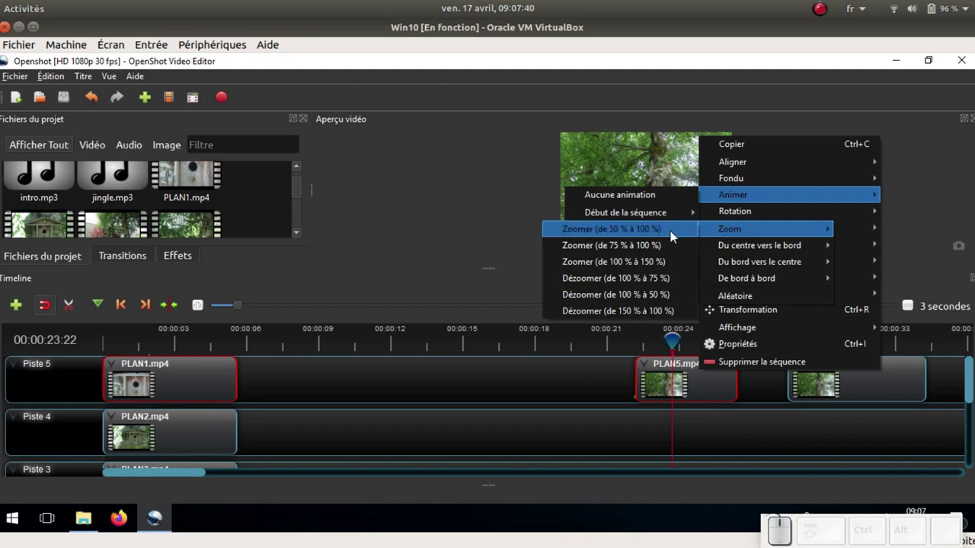
Apply the Zoomer (50 % à 100 %) end animation, preview it, undo, and return to the clip start
click(665, 235)
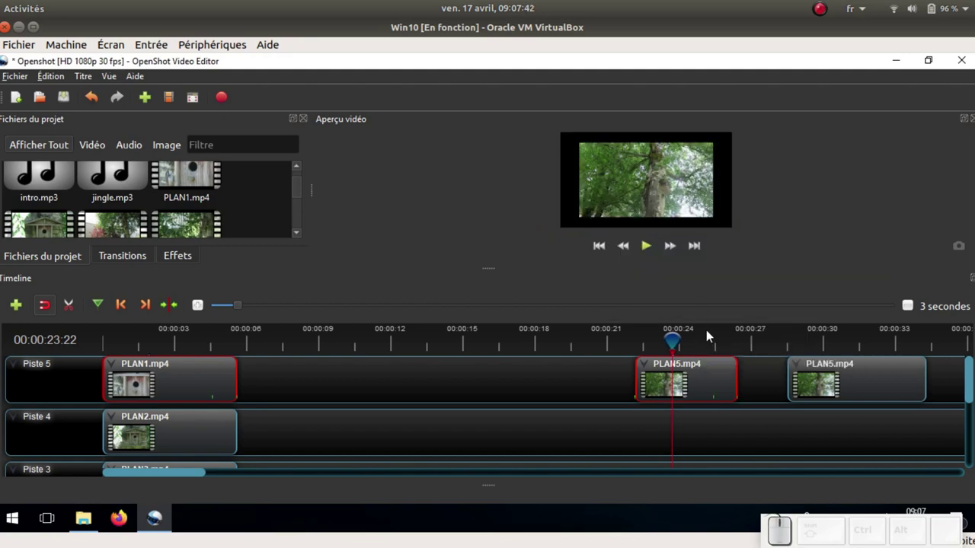
click(654, 252)
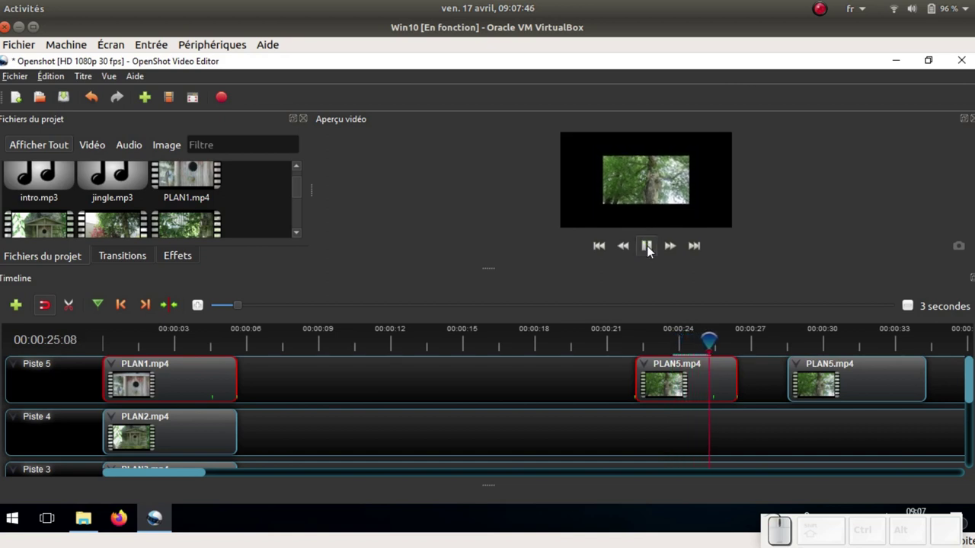
click(654, 252)
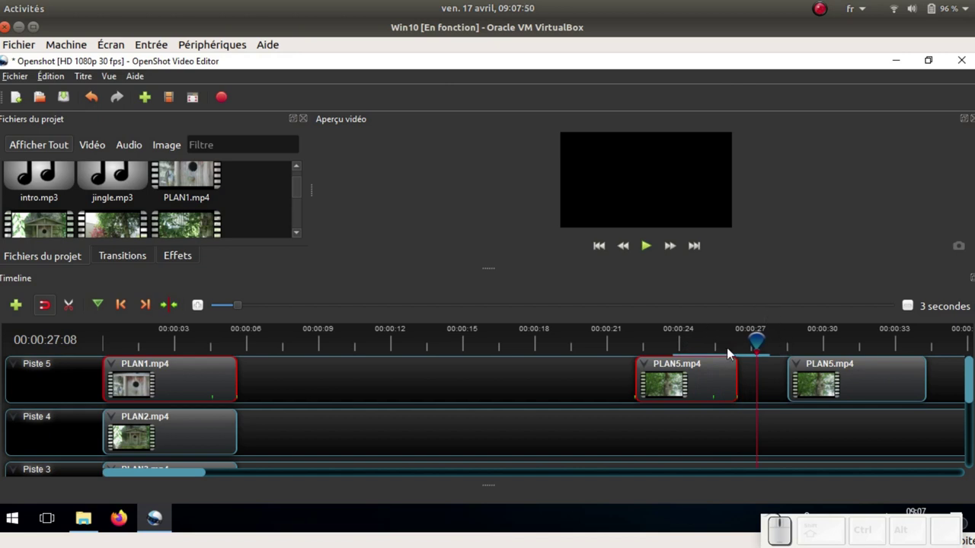
click(100, 97)
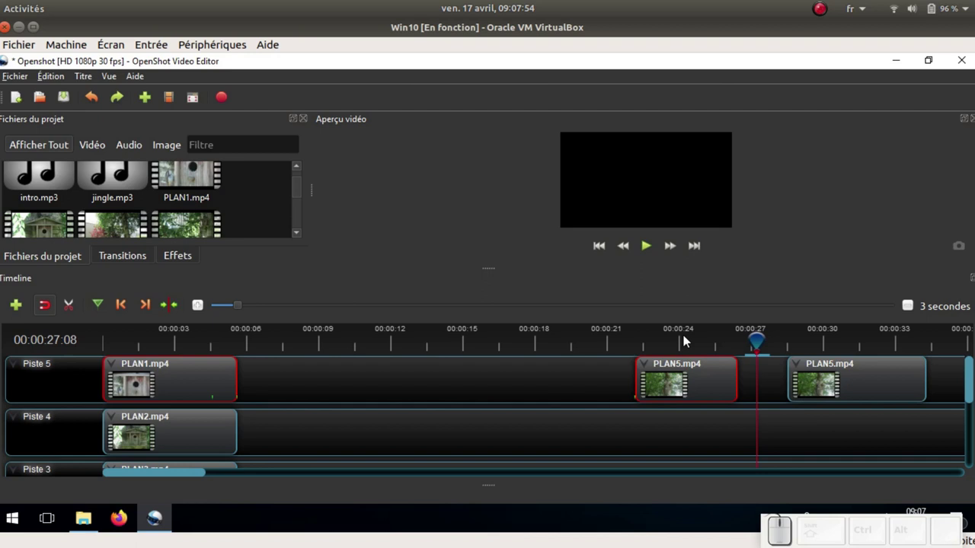
click(688, 342)
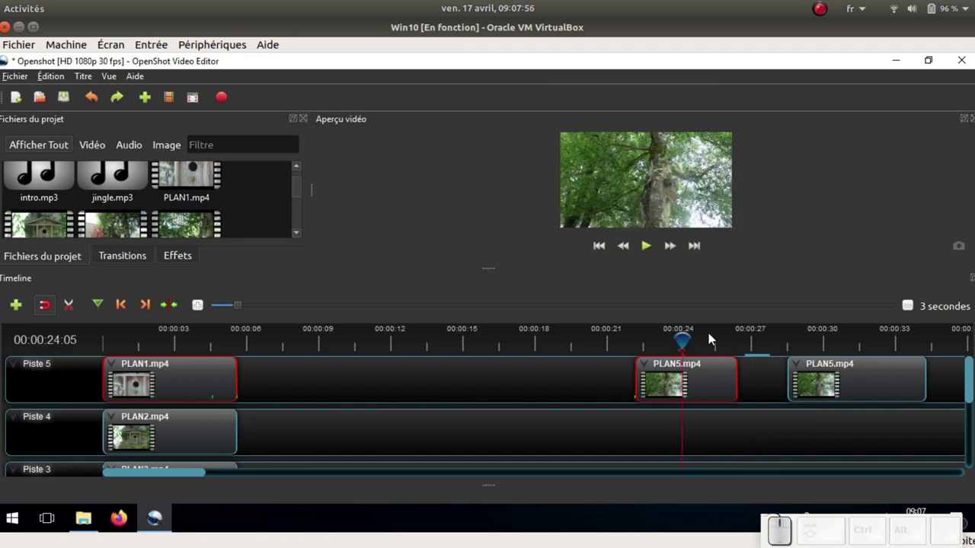
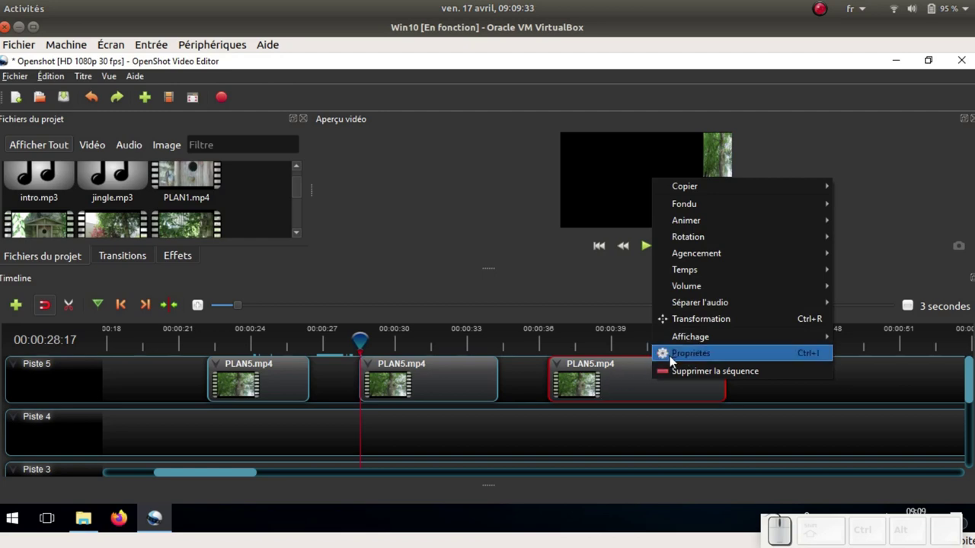
In Propriétés, set Largeur de recadrage to 0.50 at the playhead with Linéaire interpolation
click(674, 362)
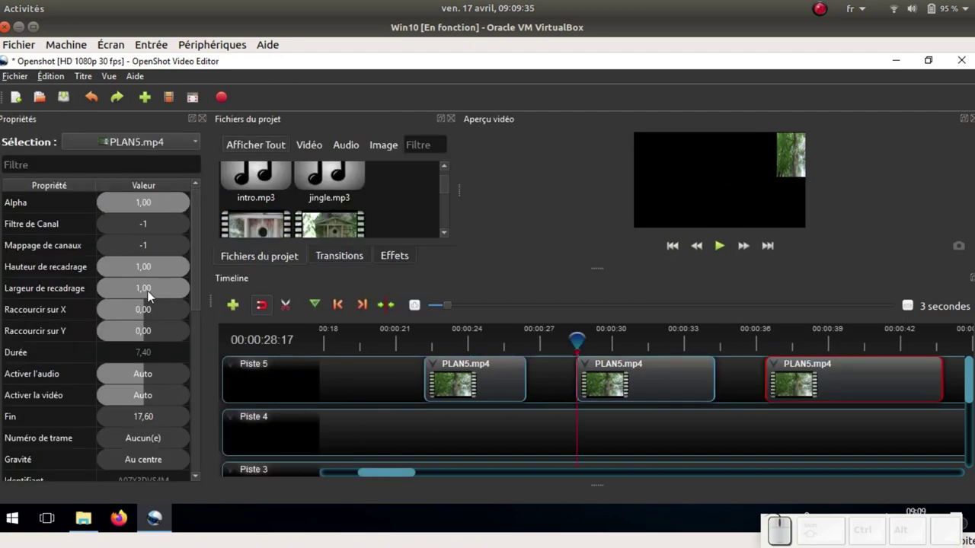
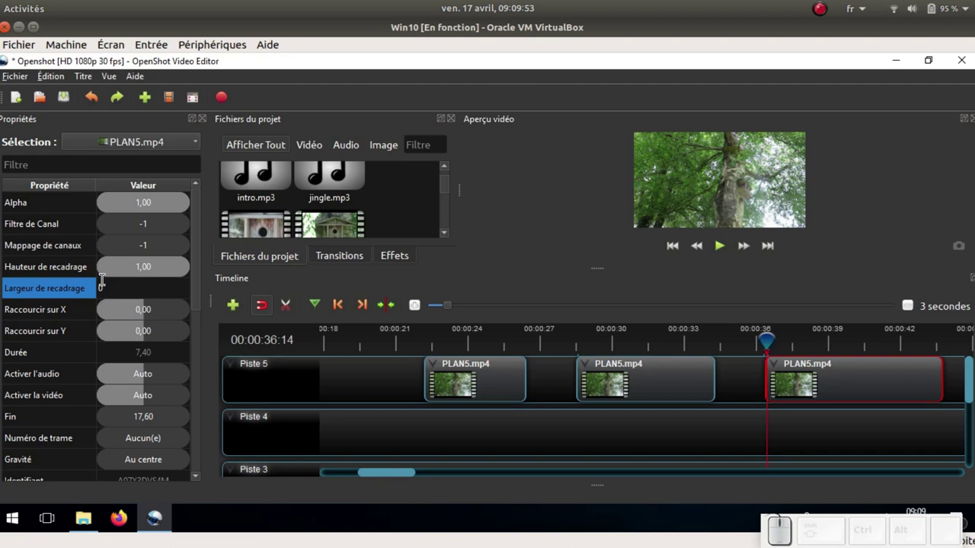
key(,)
key(KP_5)
key(KP_Enter)
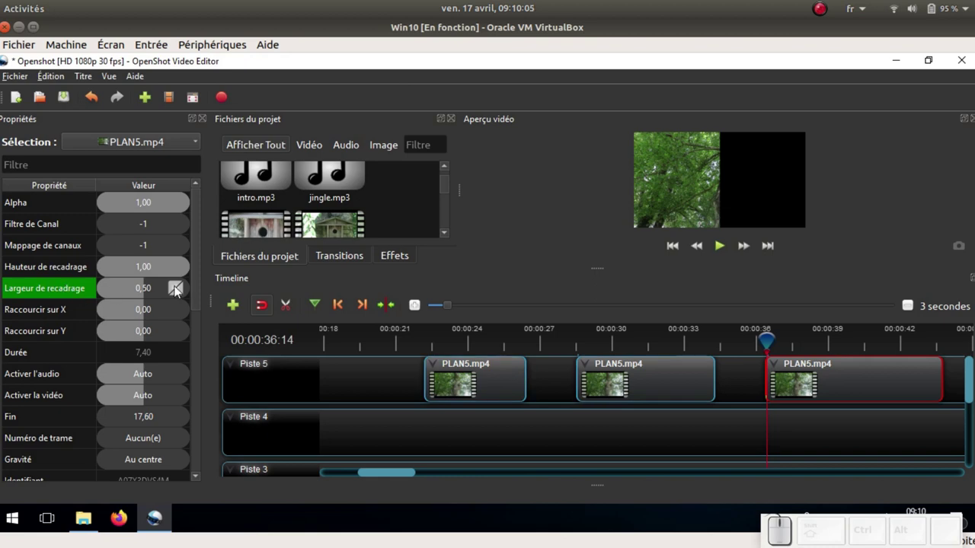
right_click(181, 291)
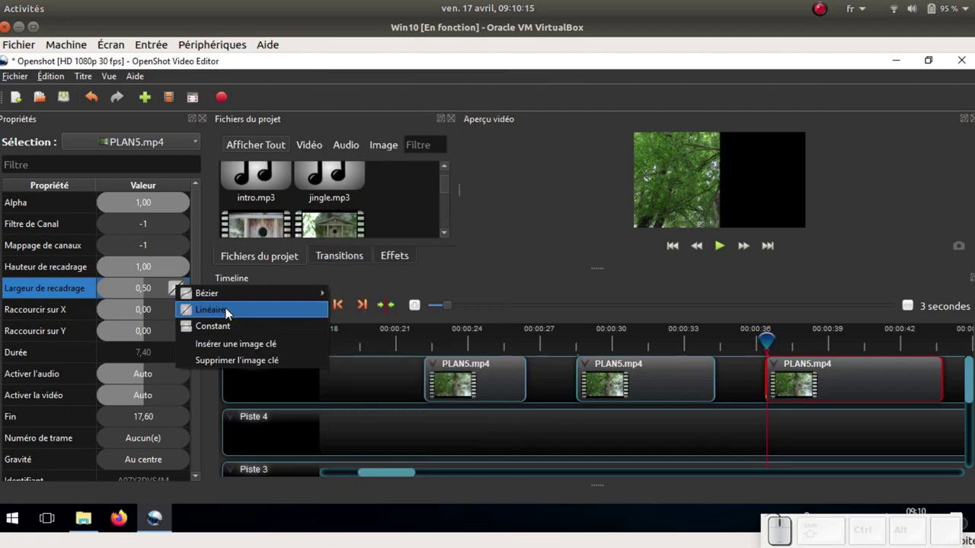
click(229, 331)
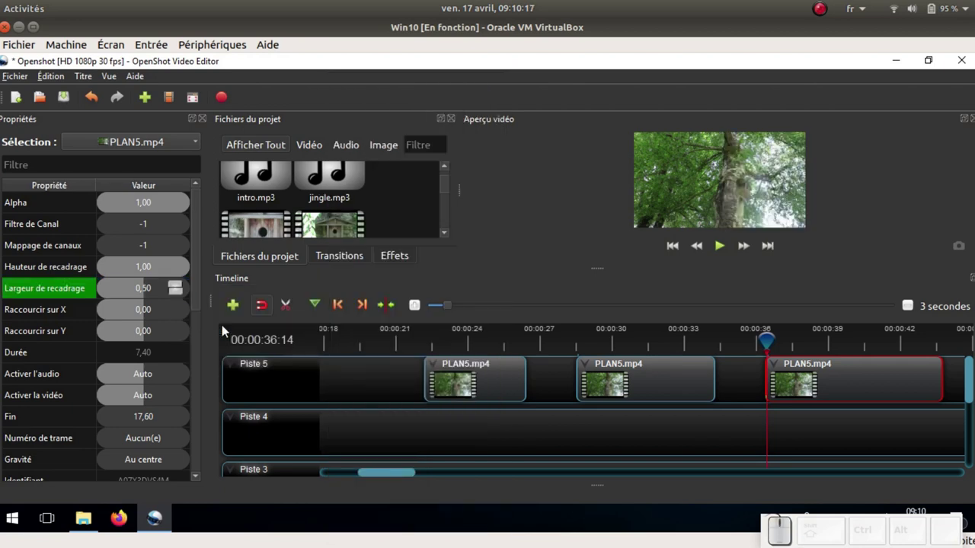
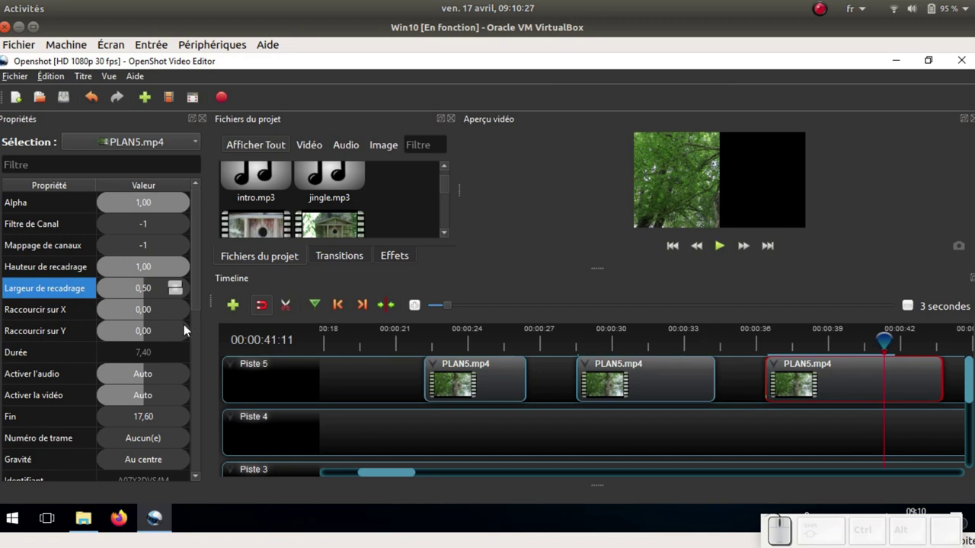
drag(199, 284, 172, 382)
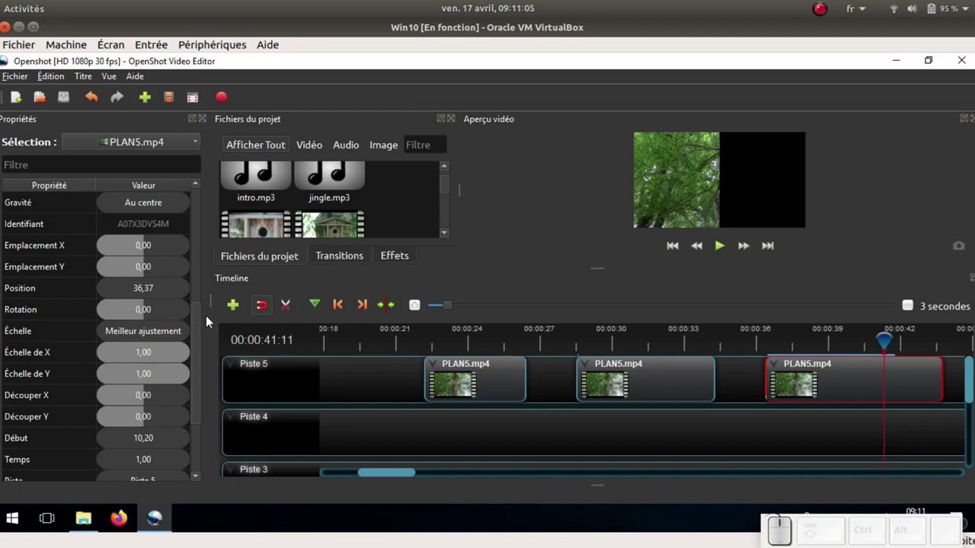
click(204, 319)
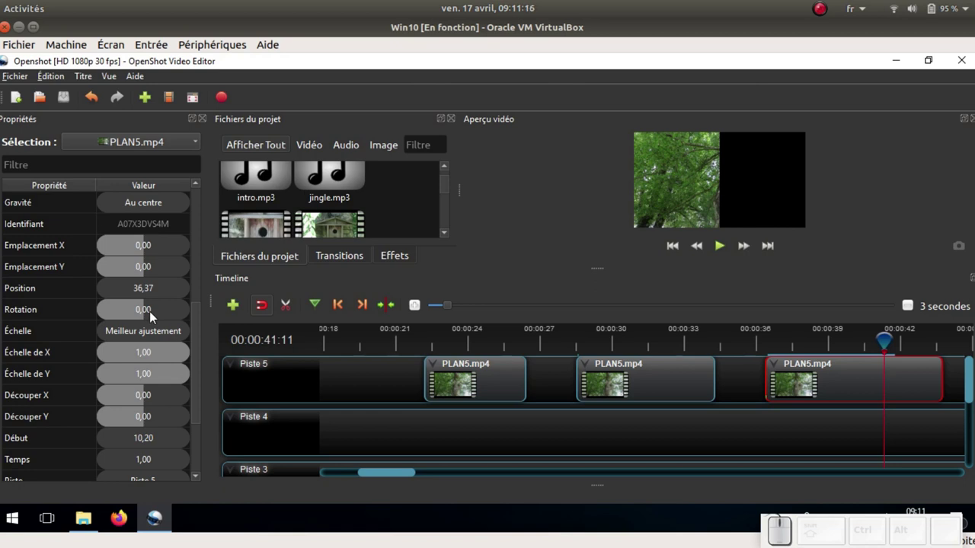
Set Rotation to 45 degrees at the playhead and view the keyframe's interpolation options
click(144, 317)
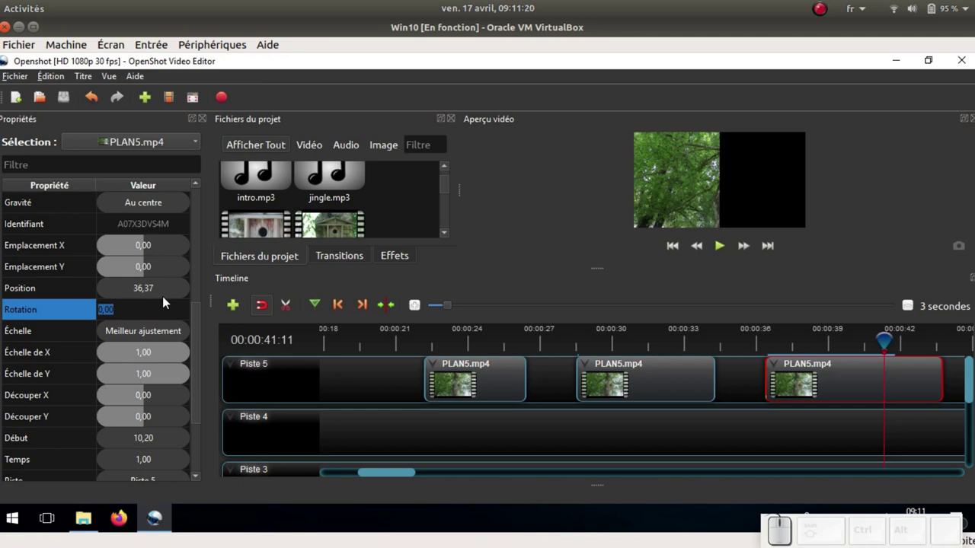
key(KP_4)
key(KP_5)
key(KP_Enter)
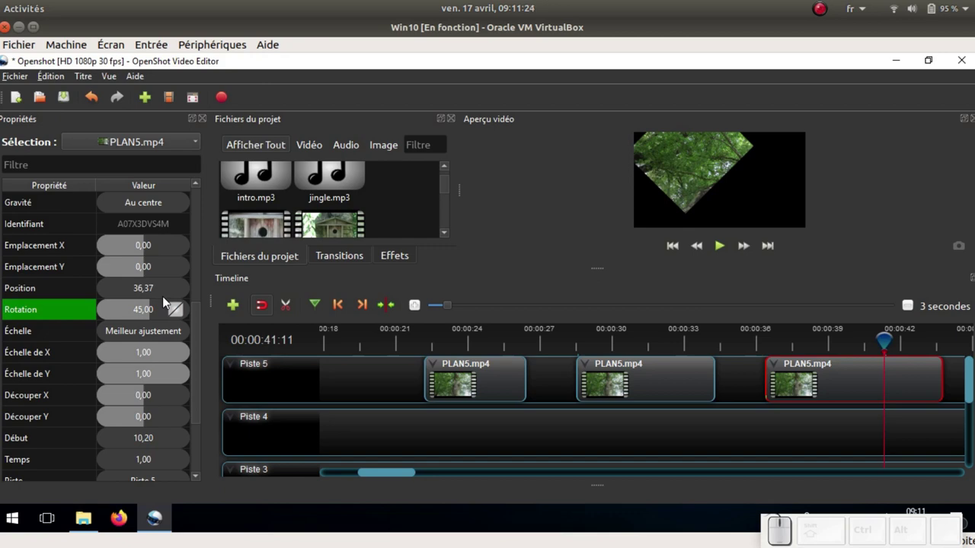
right_click(182, 318)
right_click(181, 318)
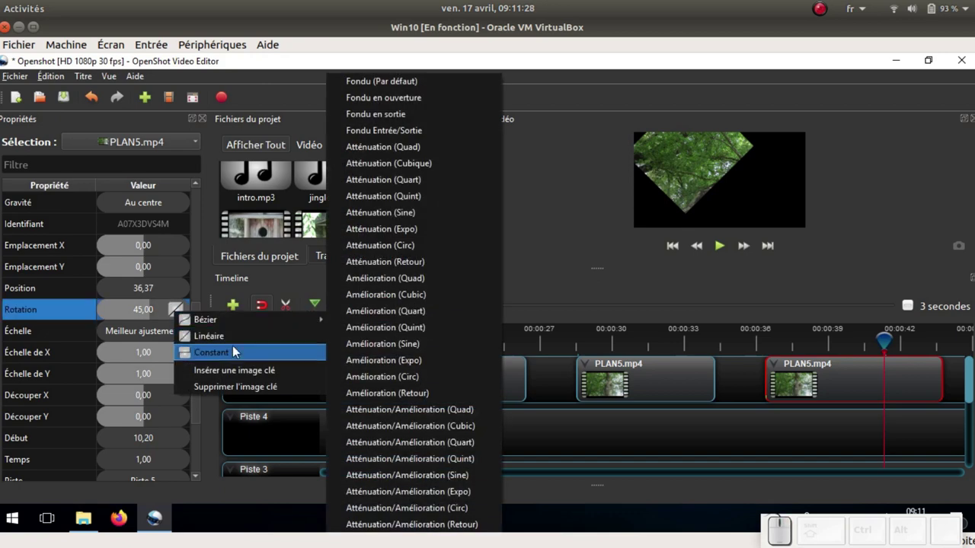